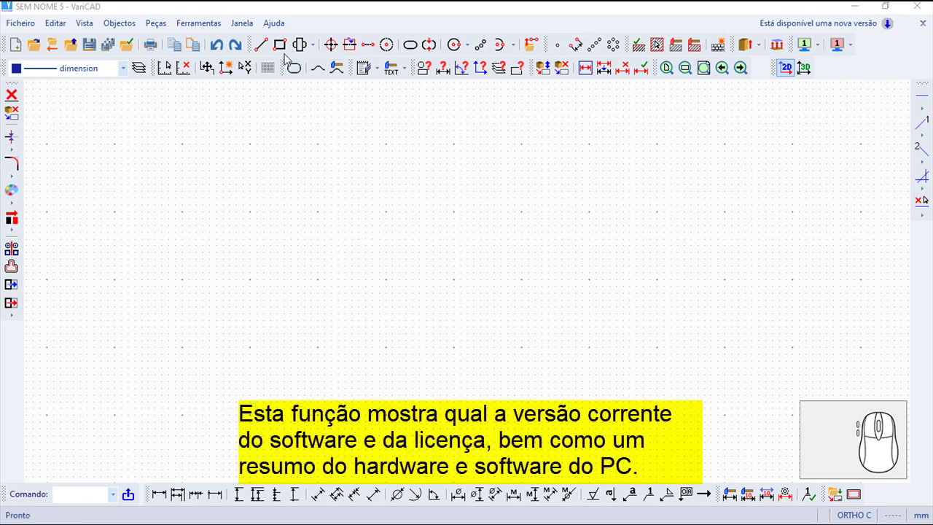
# - Open VariCAD's Ajuda (Help) menu to reach the program information entries
pyautogui.click(276, 22)
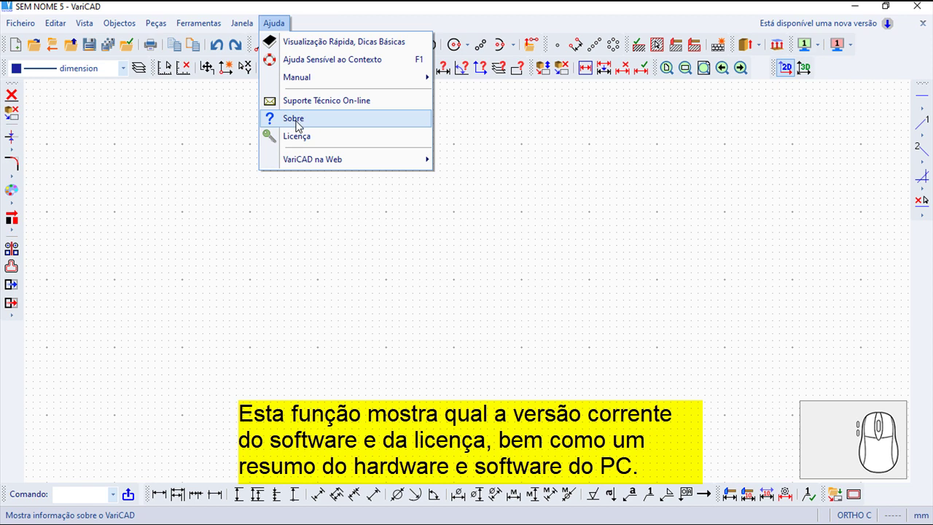
# - Show the Sobre o VariCAD dialog with version, license and PC details, then dismiss it with OK
pyautogui.click(299, 123)
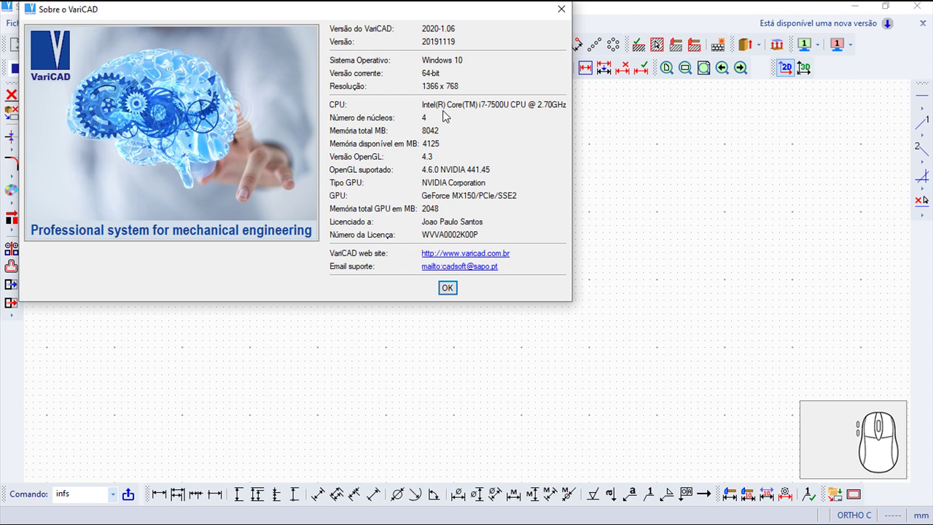
pyautogui.click(454, 293)
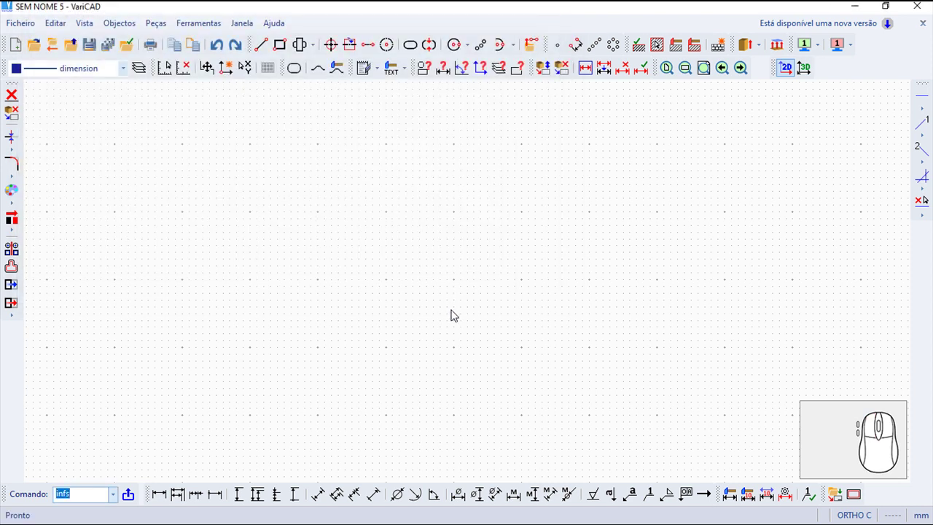